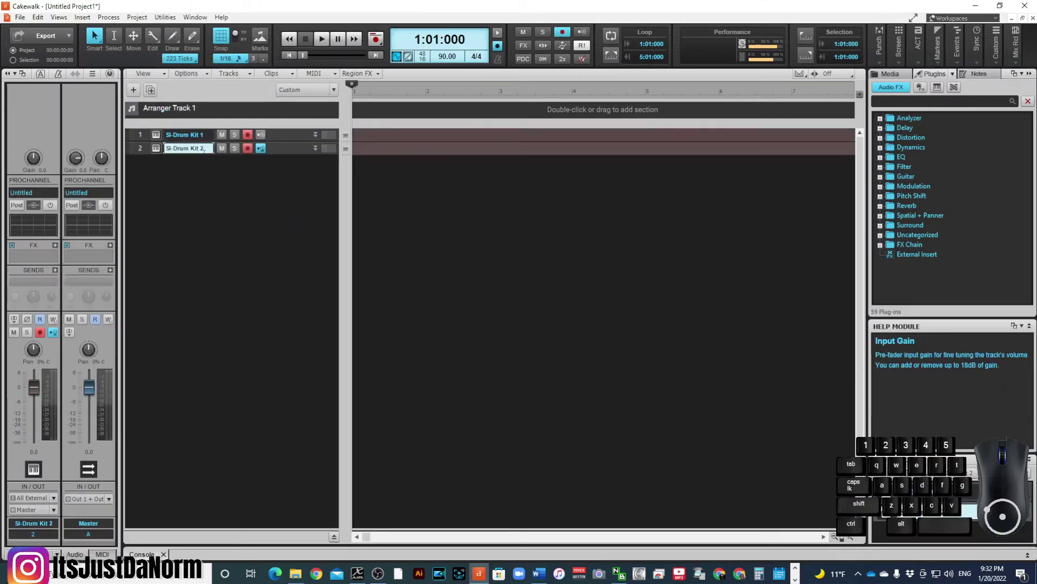
Step: Confirm the SI-Drum Kit 2 name, then expand and select the first drum track
left_click(250, 148)
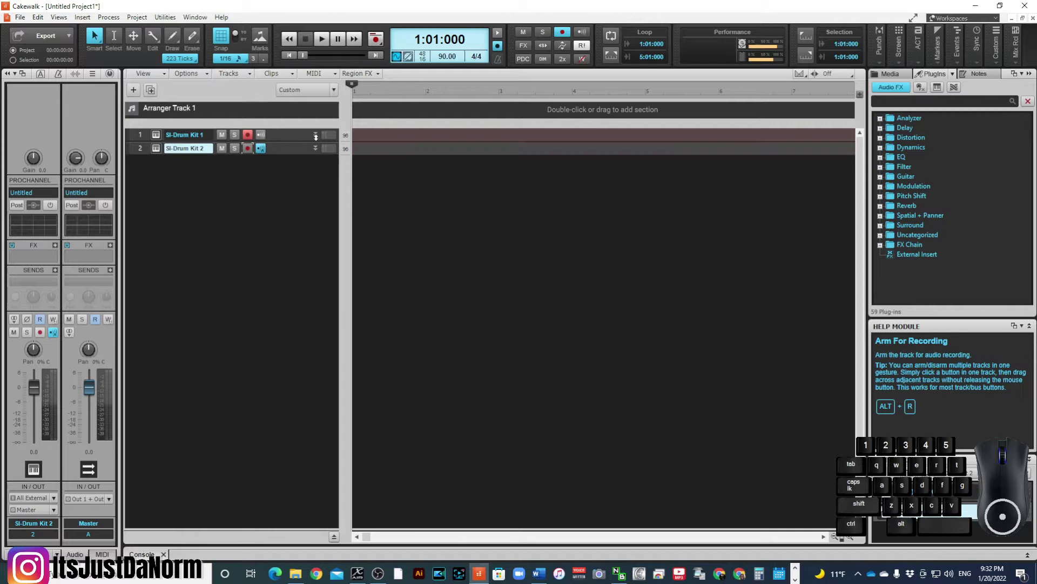
left_click(320, 138)
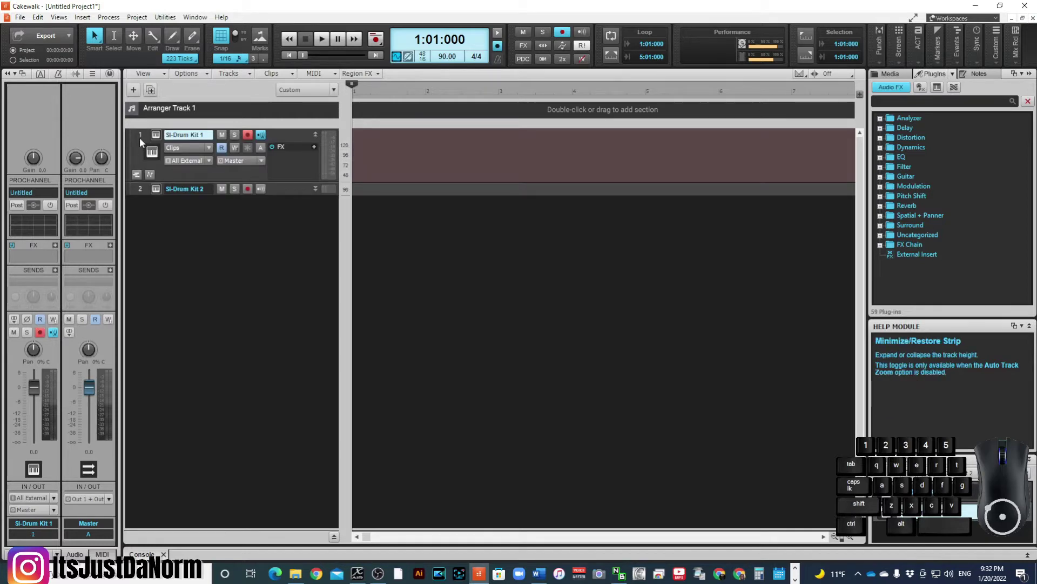
left_click(142, 140)
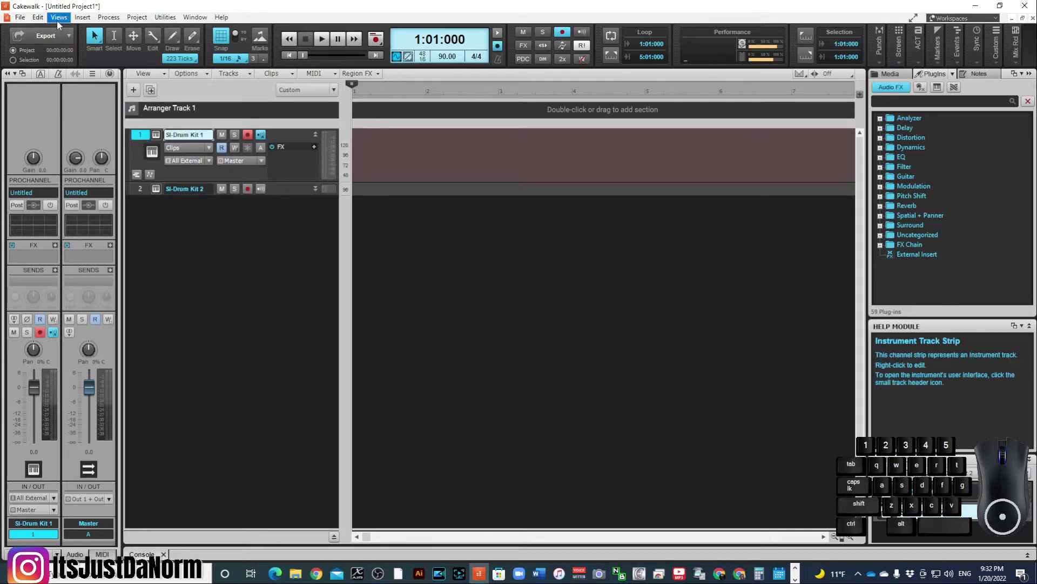
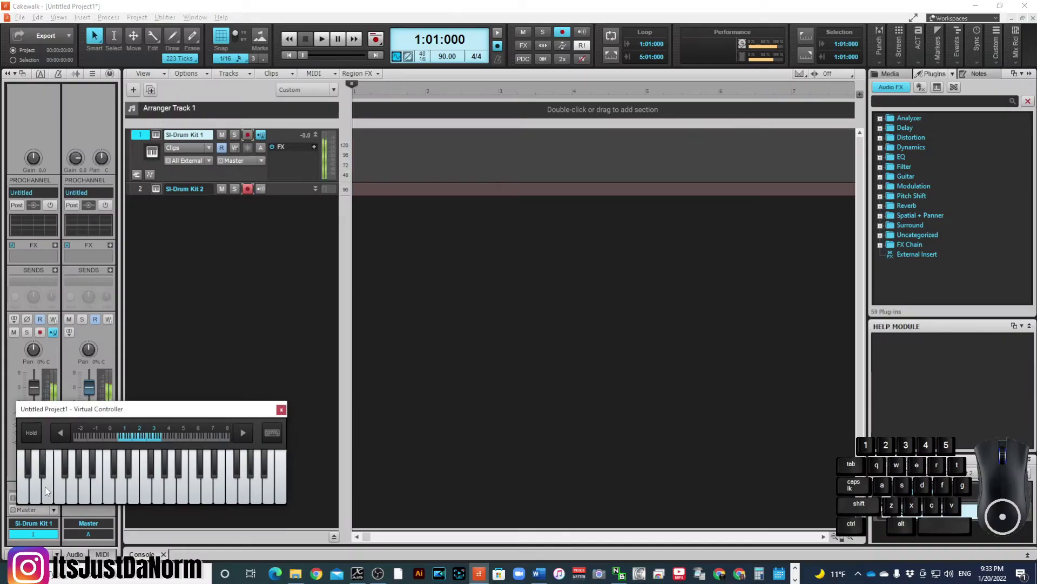
Step: Audition SI-Drum Kit sounds by hitting keys on the Virtual Controller keyboard
left_click(48, 490)
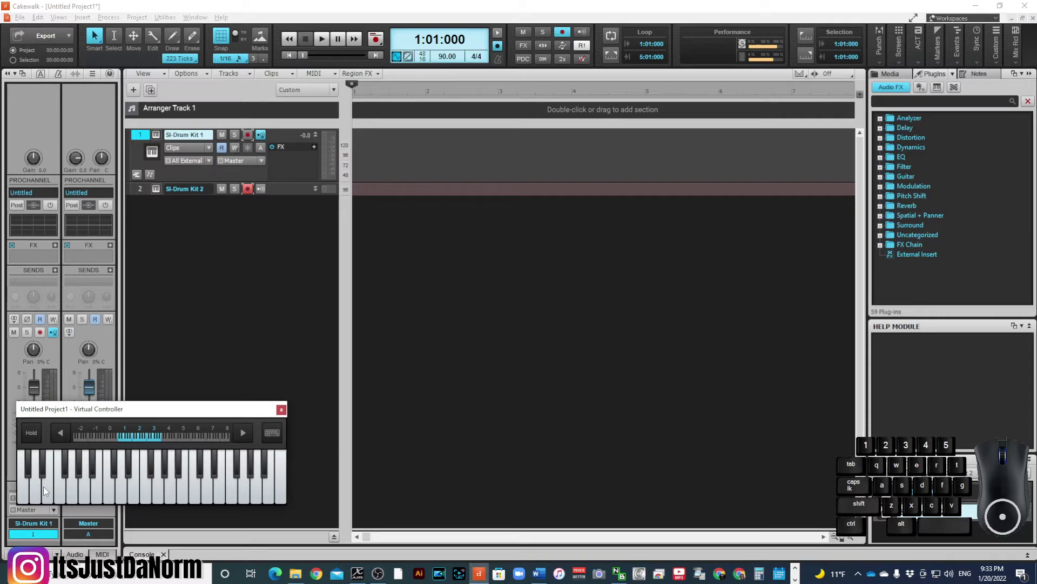
left_click(48, 491)
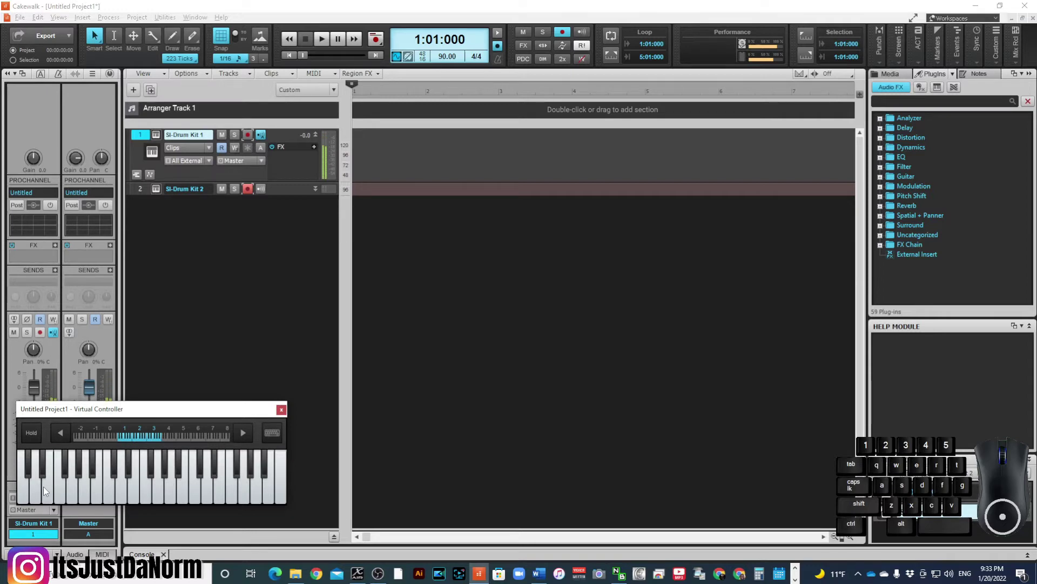
left_click(48, 490)
left_click(46, 488)
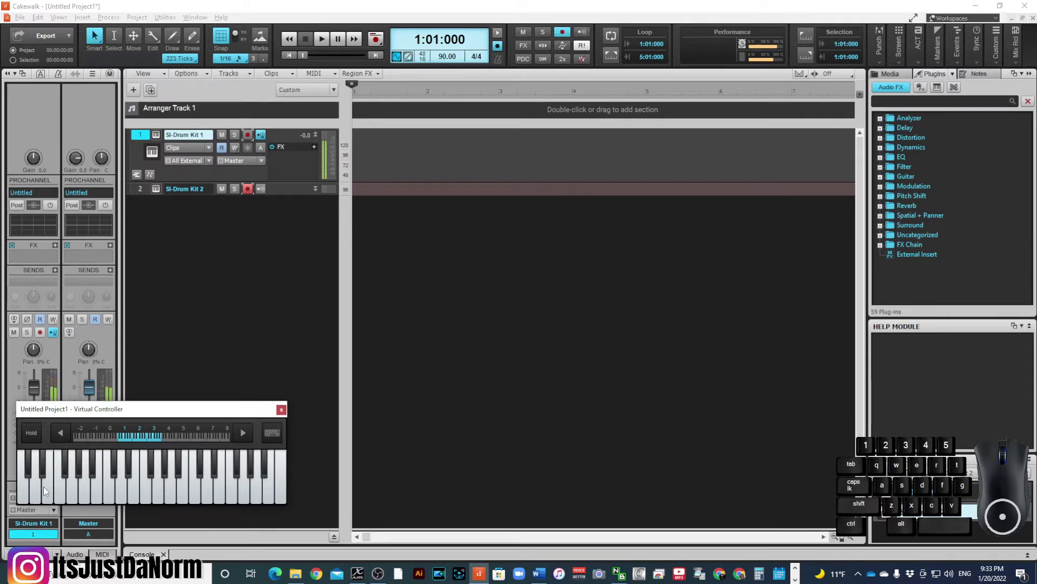
Step: Record a four-bar pattern of Virtual Controller drum hits onto SI-Drum Kit 2, then stop
left_click(48, 490)
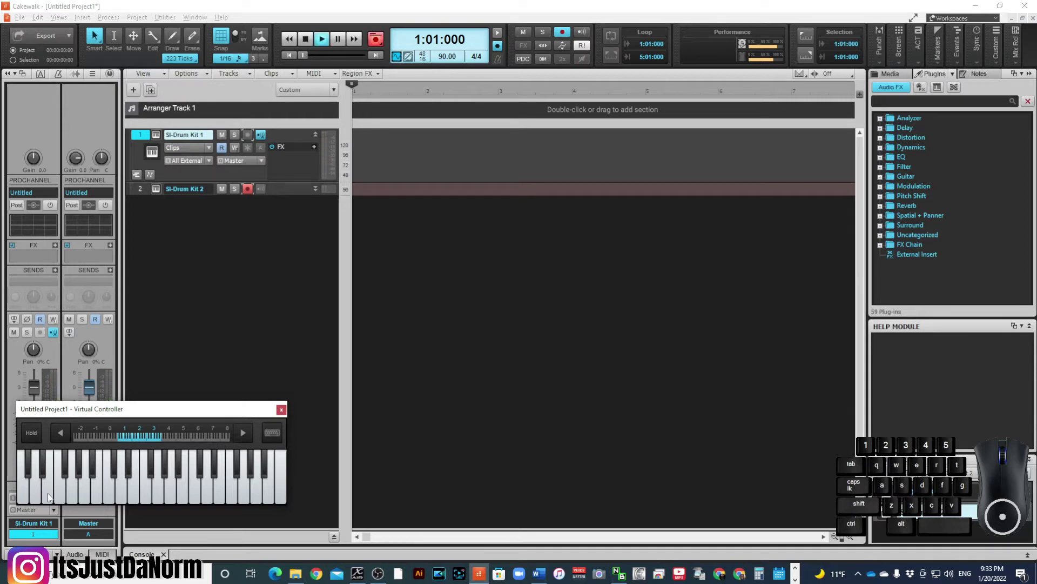
left_click(52, 496)
left_click(52, 496)
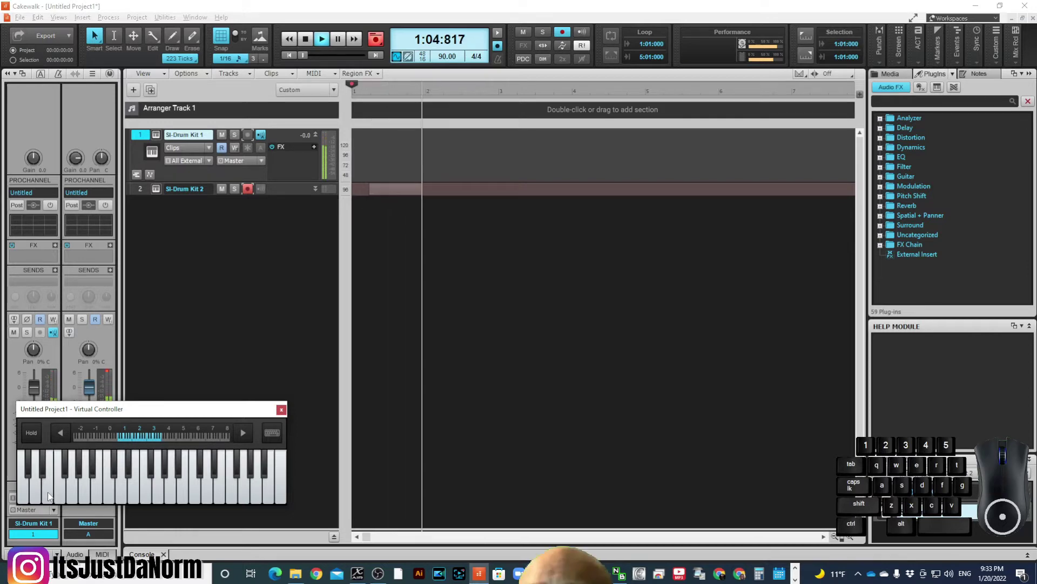
left_click(52, 496)
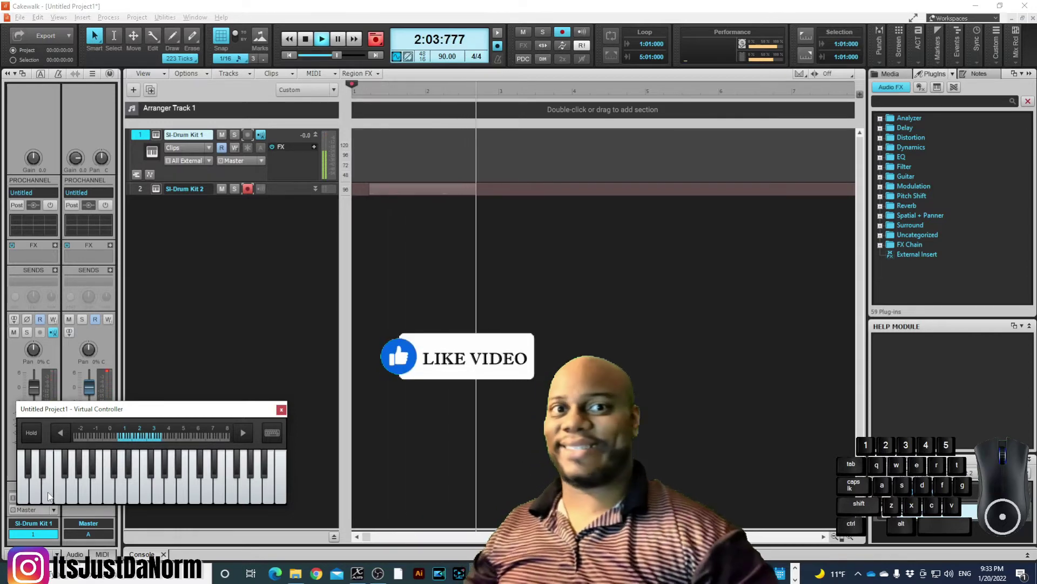
left_click(53, 496)
left_click(53, 496)
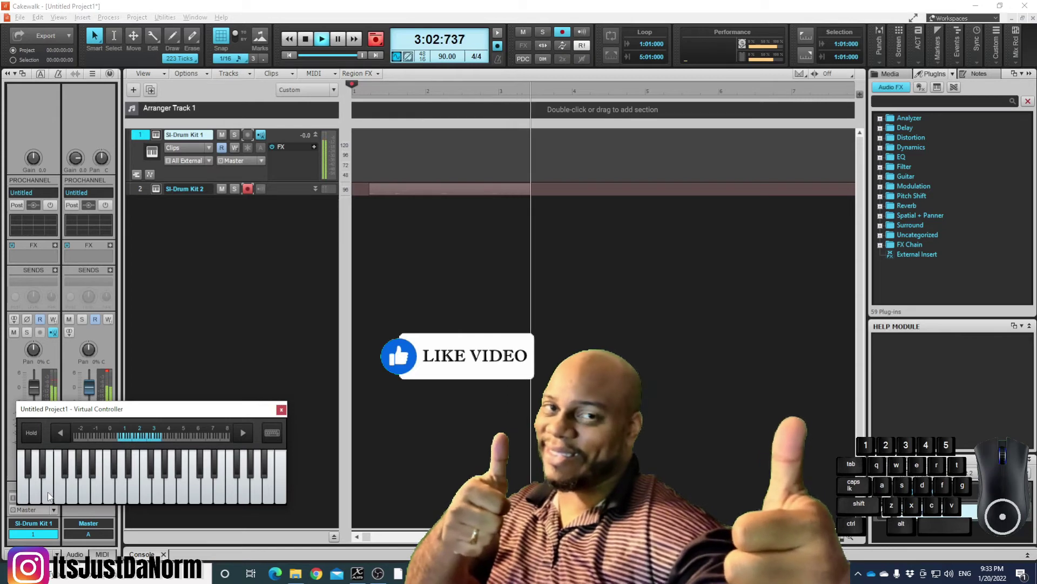
left_click(52, 496)
left_click(52, 496)
left_click(52, 496)
key("space")
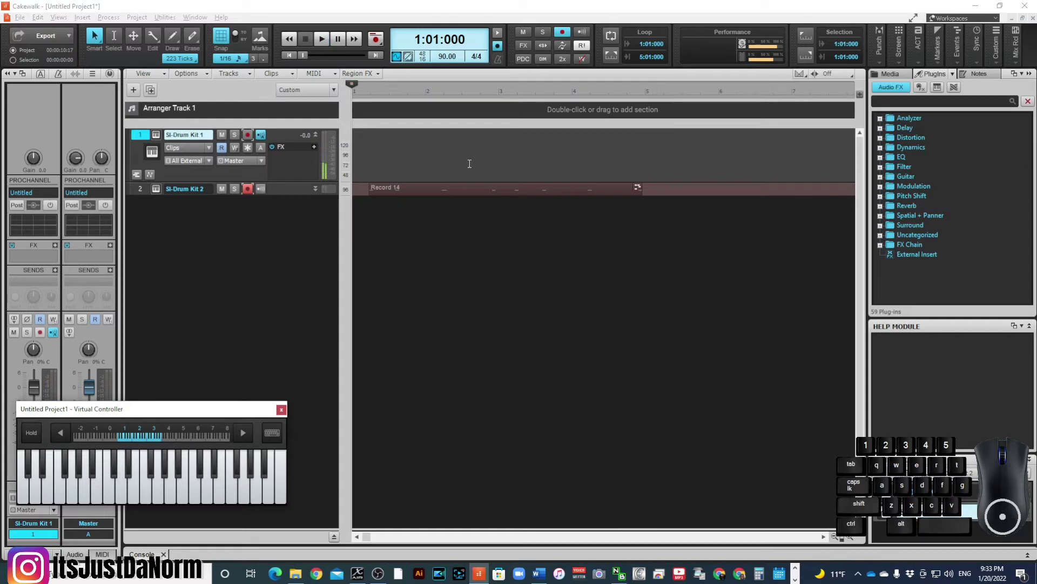
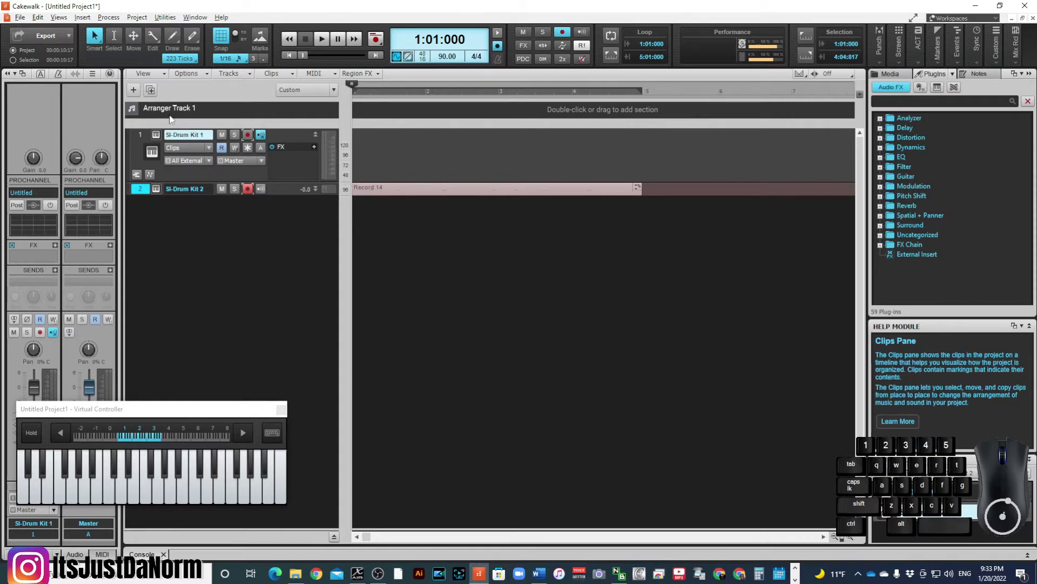
Step: Arm SI-Drum Kit 1 for recording, disarming SI-Drum Kit 2
left_click(252, 192)
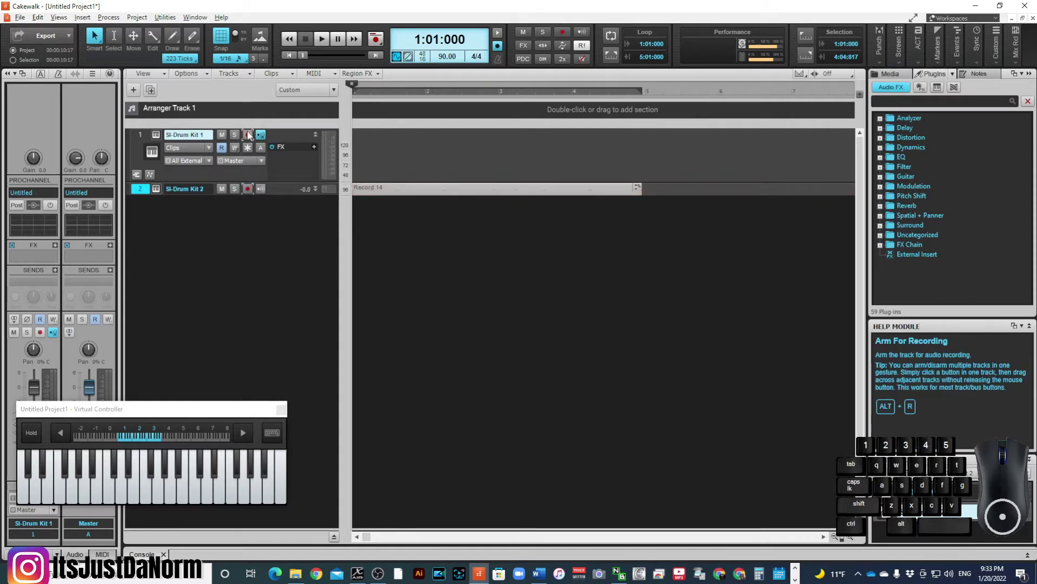
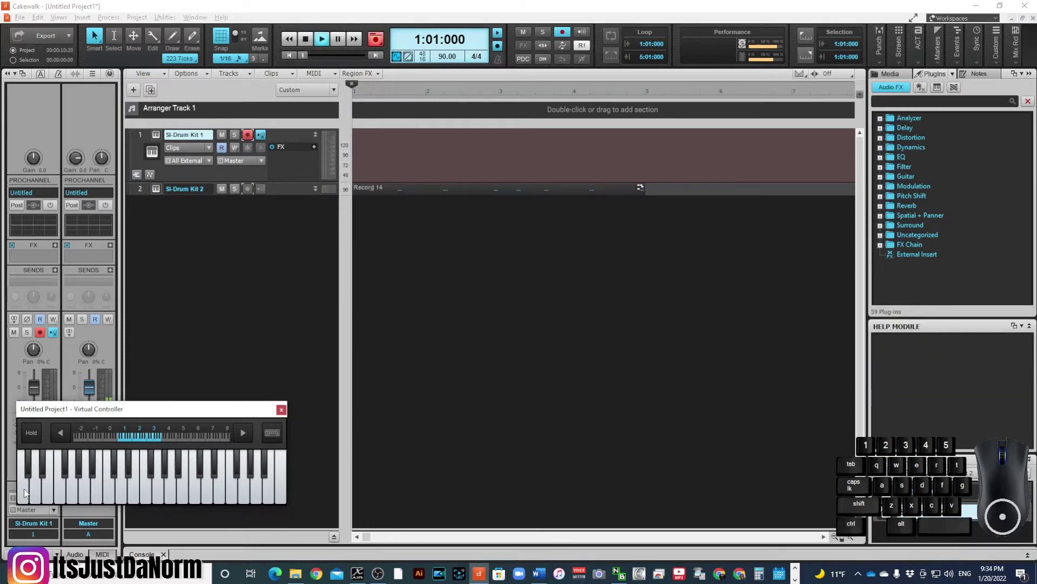
Step: Record a second drum pattern (Record 18) onto SI-Drum Kit 1, stop, and play both clips back
left_click(29, 493)
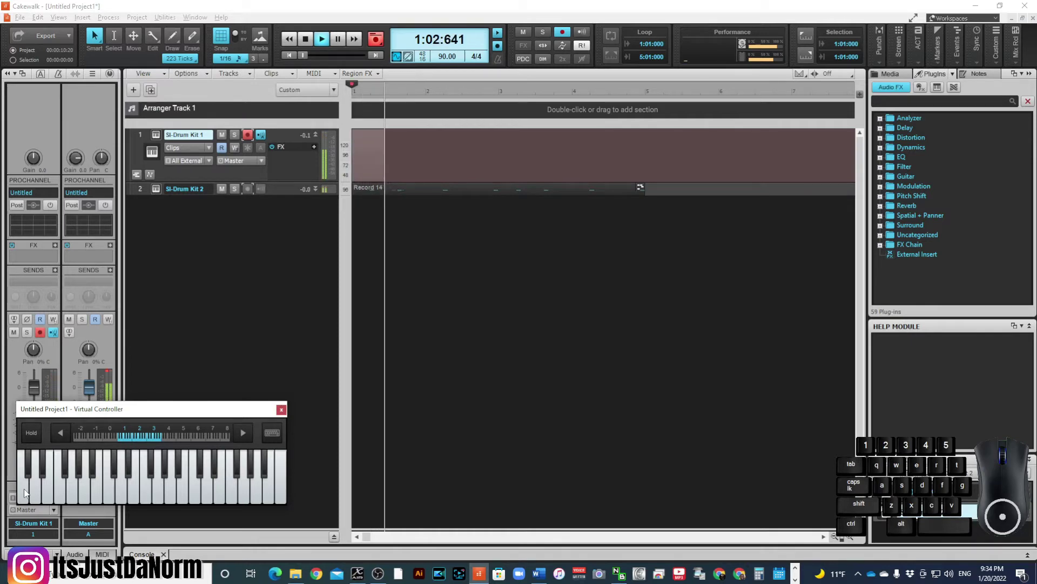
double_click(28, 492)
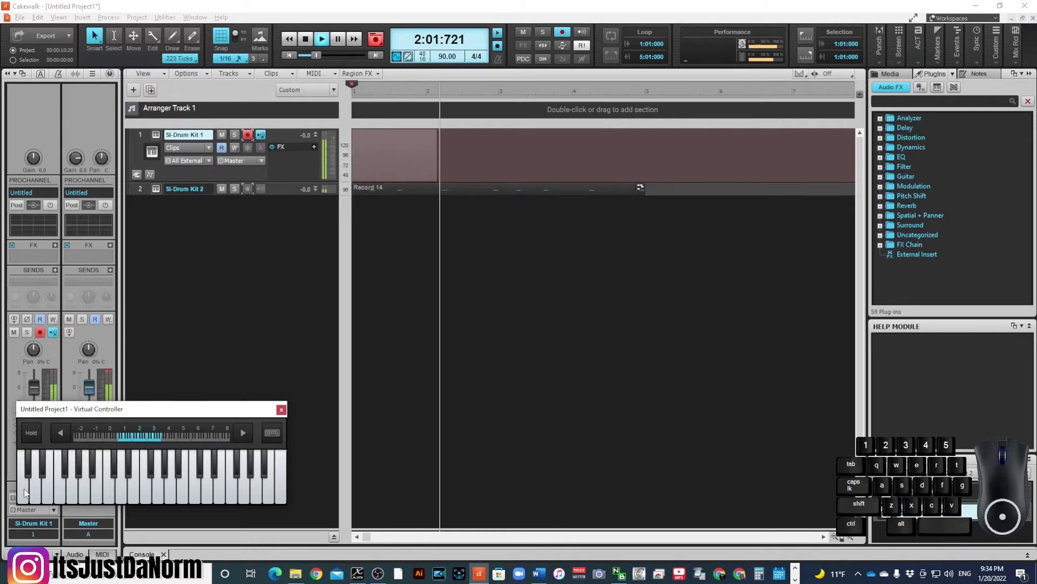
left_click(29, 493)
double_click(28, 493)
left_click(29, 493)
double_click(28, 492)
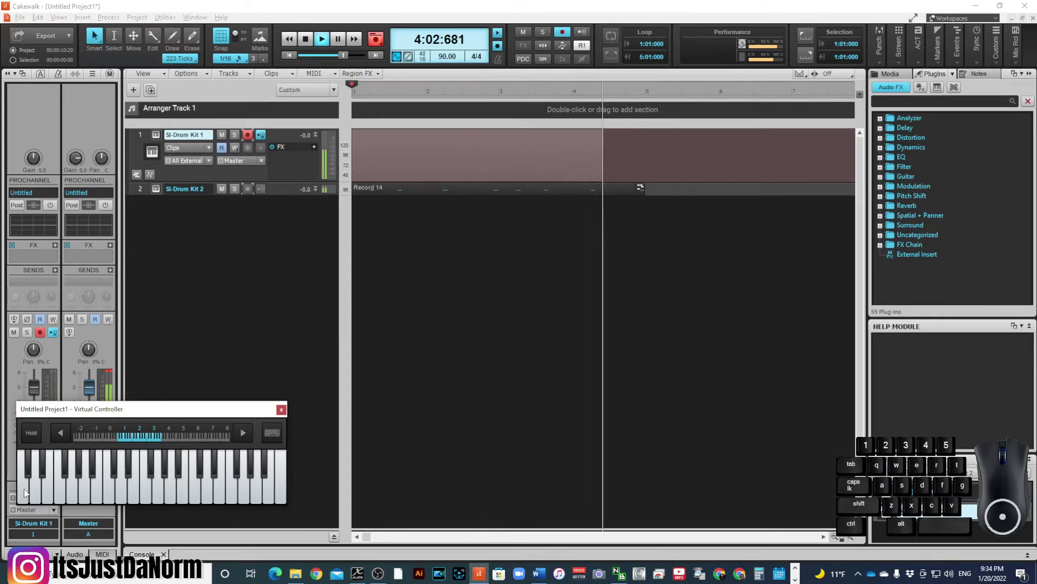
left_click(28, 492)
left_click(29, 492)
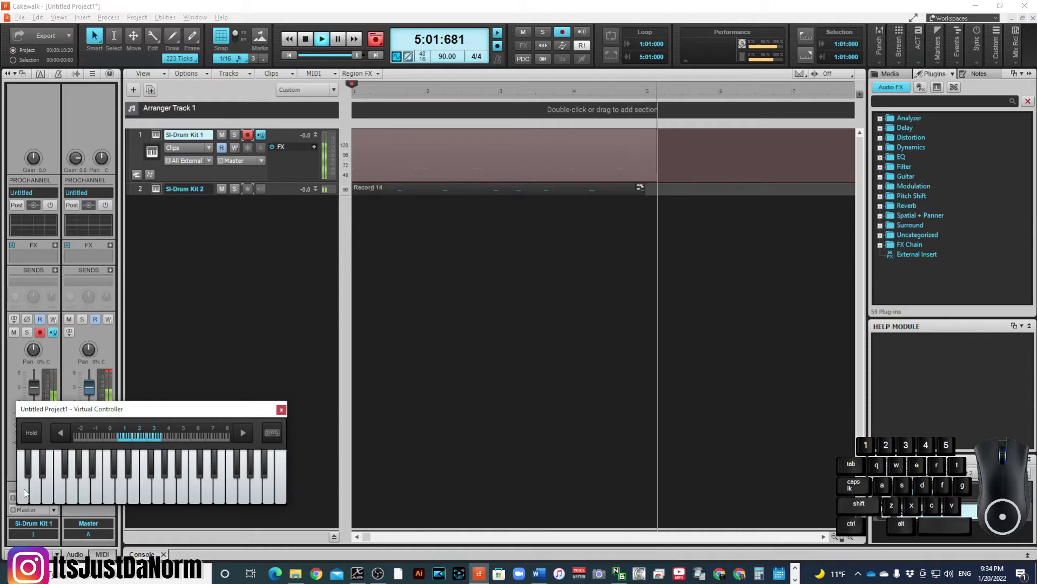
key("space")
key("space")
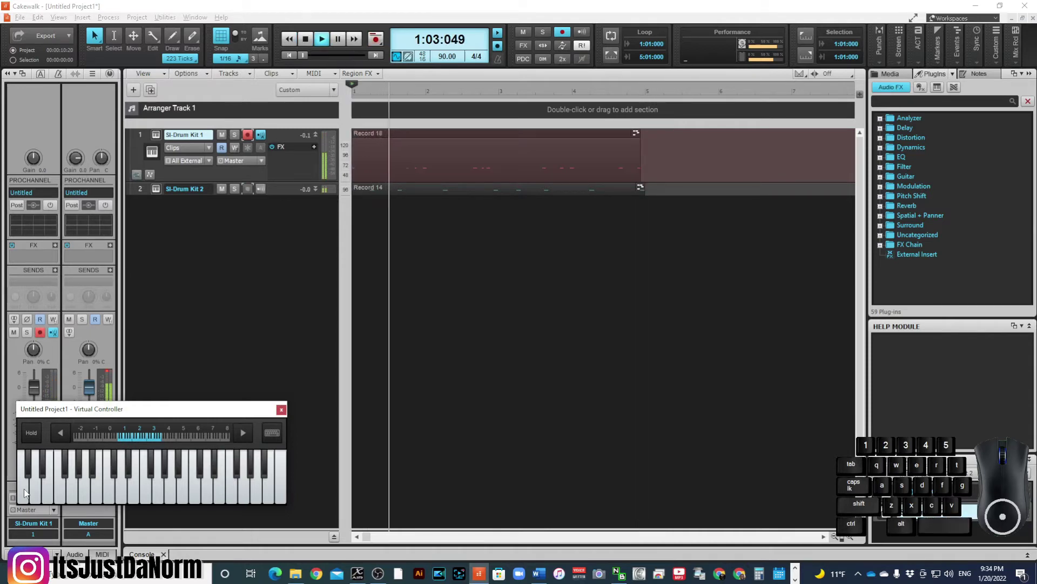
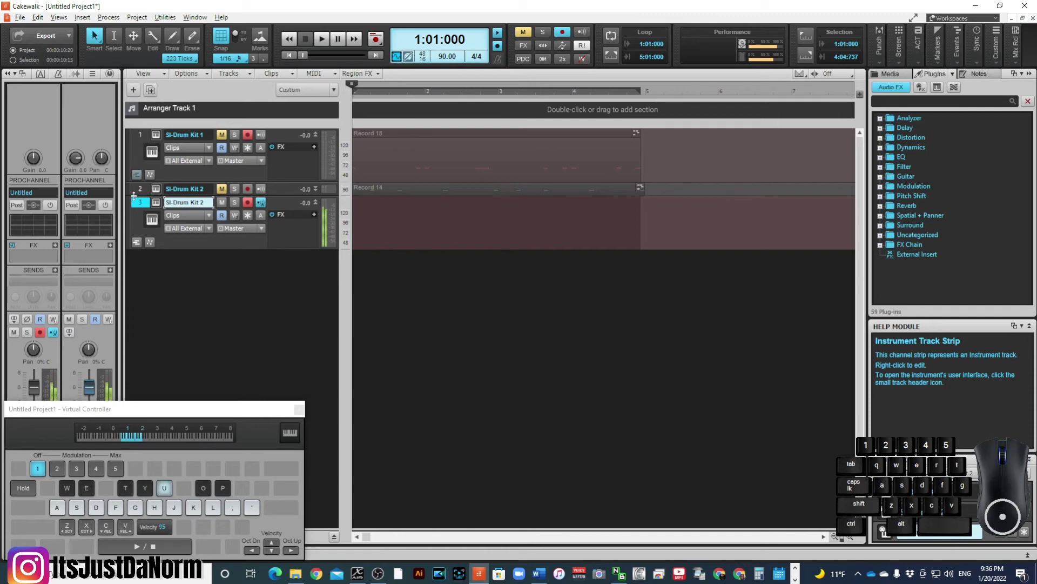
Step: Record a drum pattern (Record 19) onto the third track using QWERTY keys
key("a")
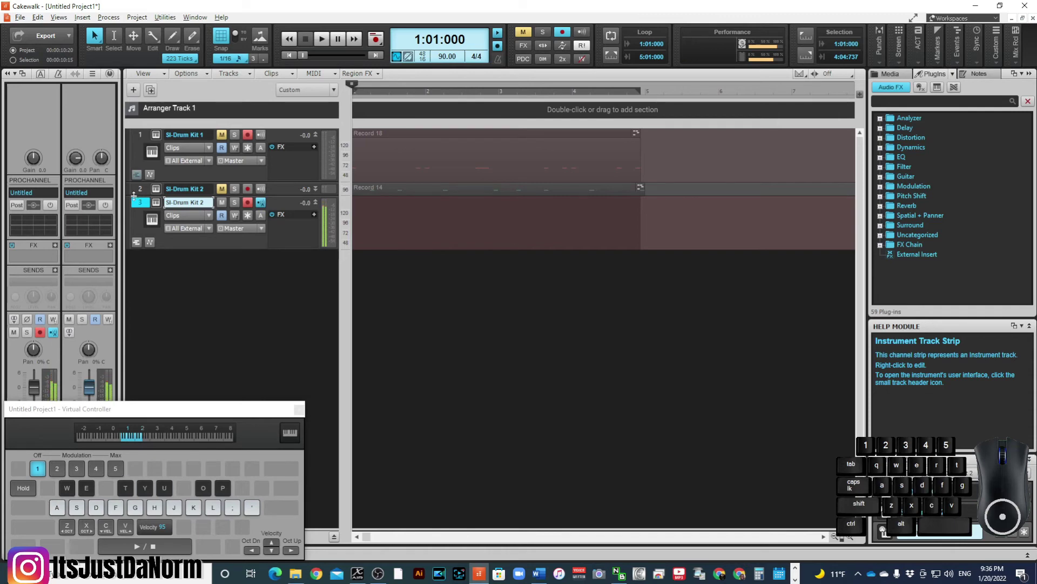
key("r")
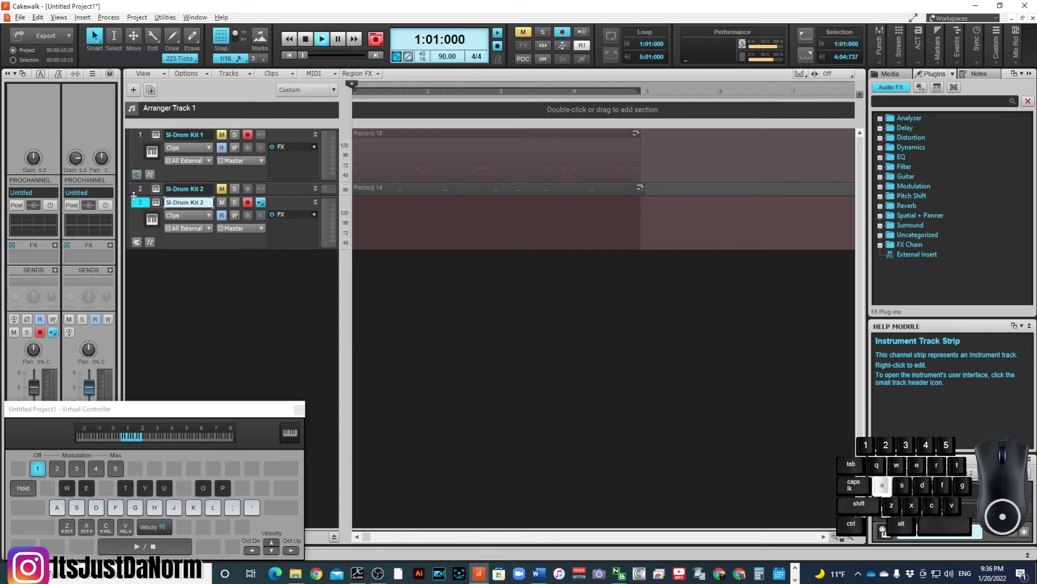
key("t")
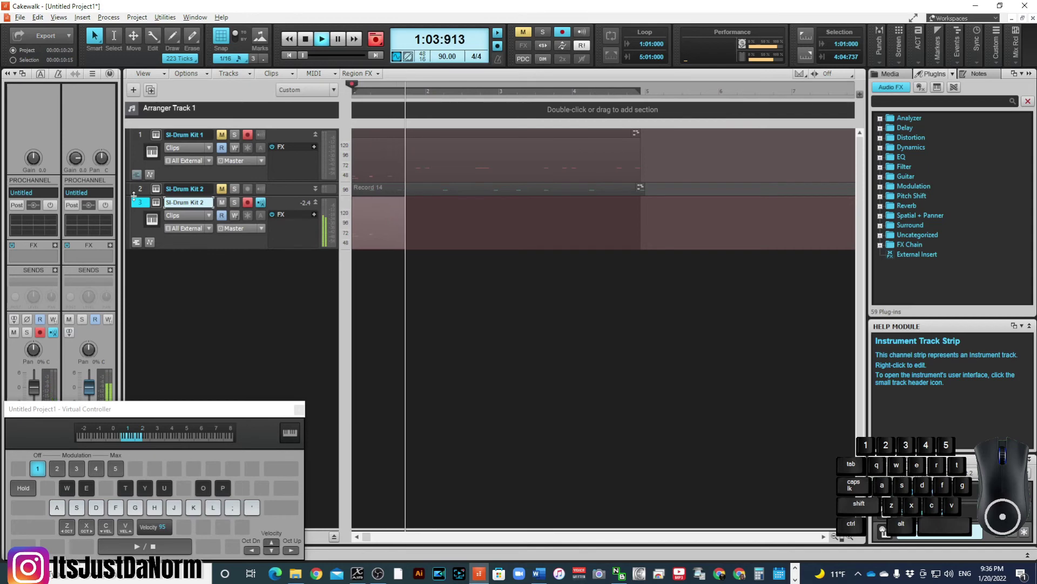
key("t")
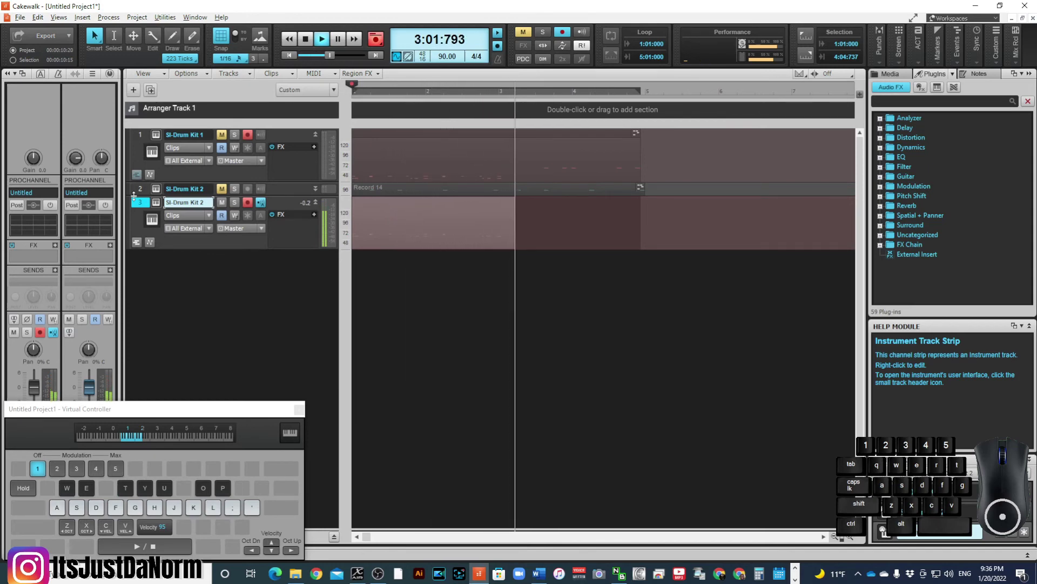
key("t")
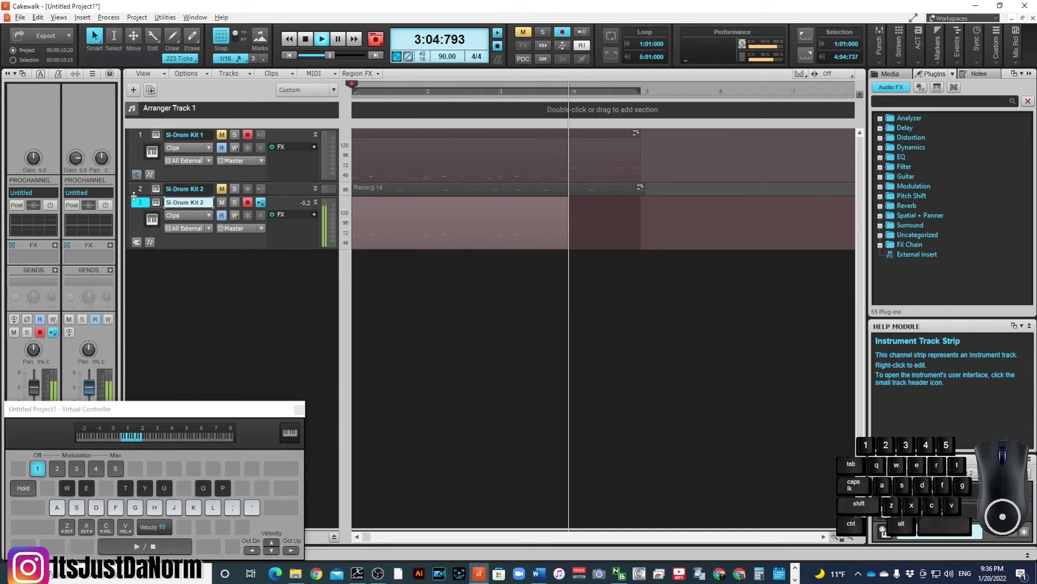
key("d")
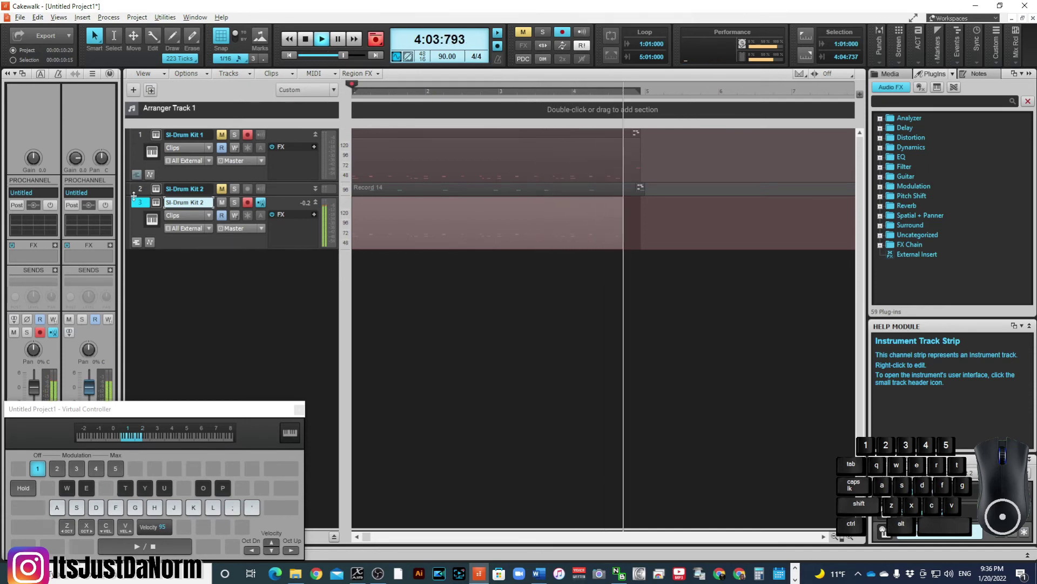
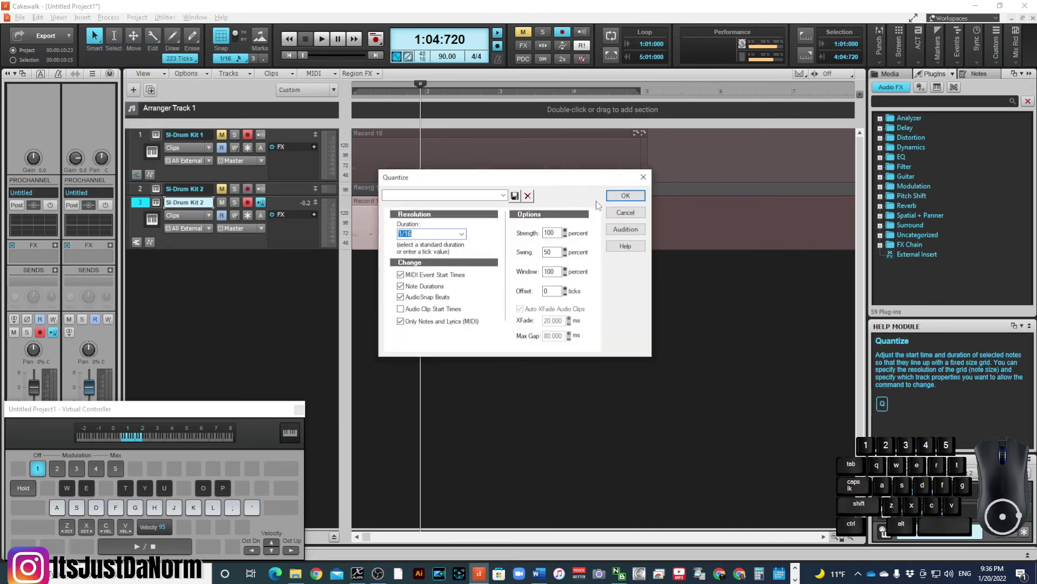
Step: Quantize the new clip's notes to 1/16 and restart playback
left_click(625, 200)
left_click(292, 60)
key("ctrl+space")
left_click(325, 47)
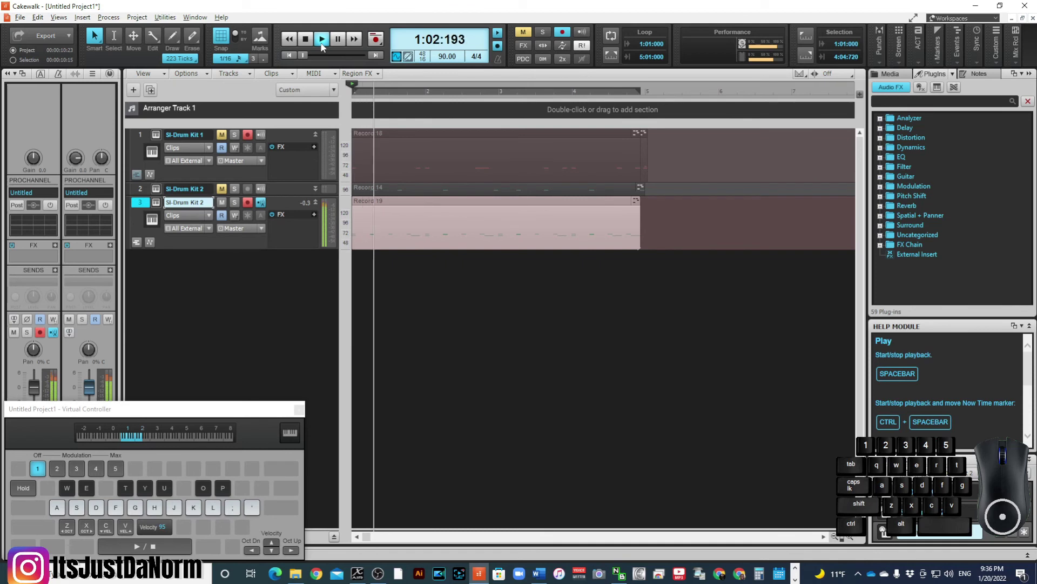
key("space")
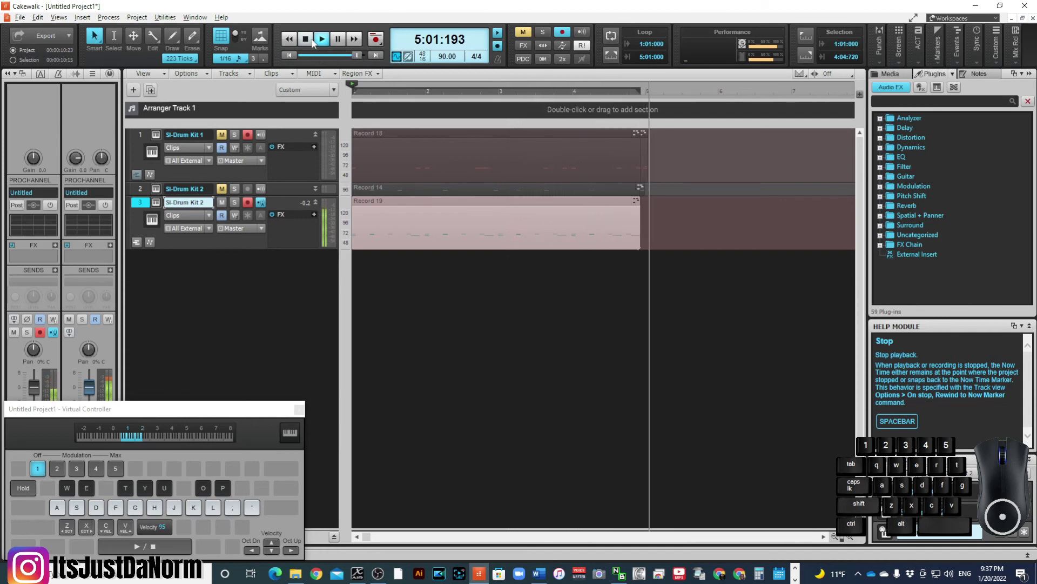
key("space")
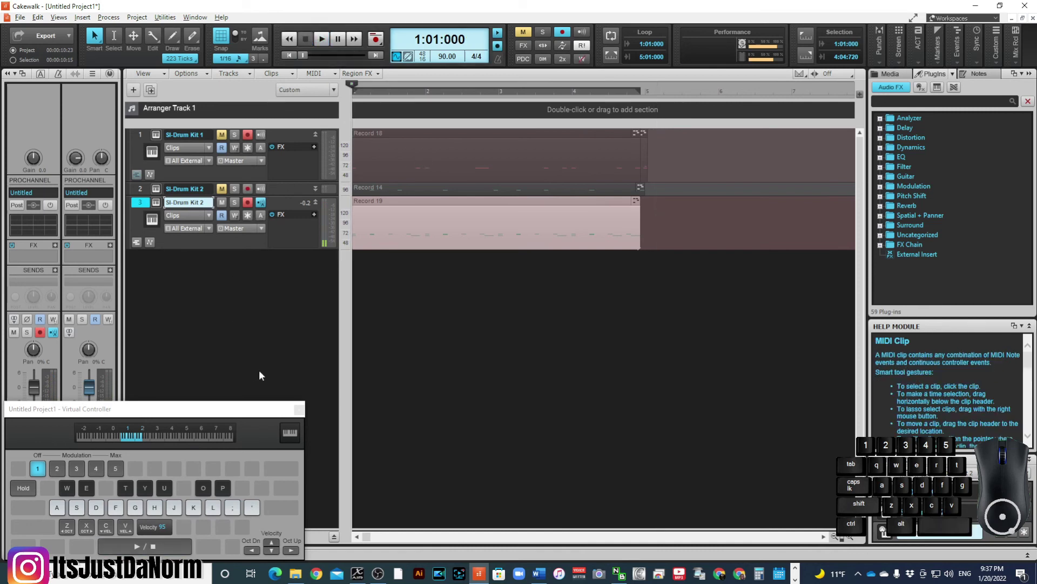